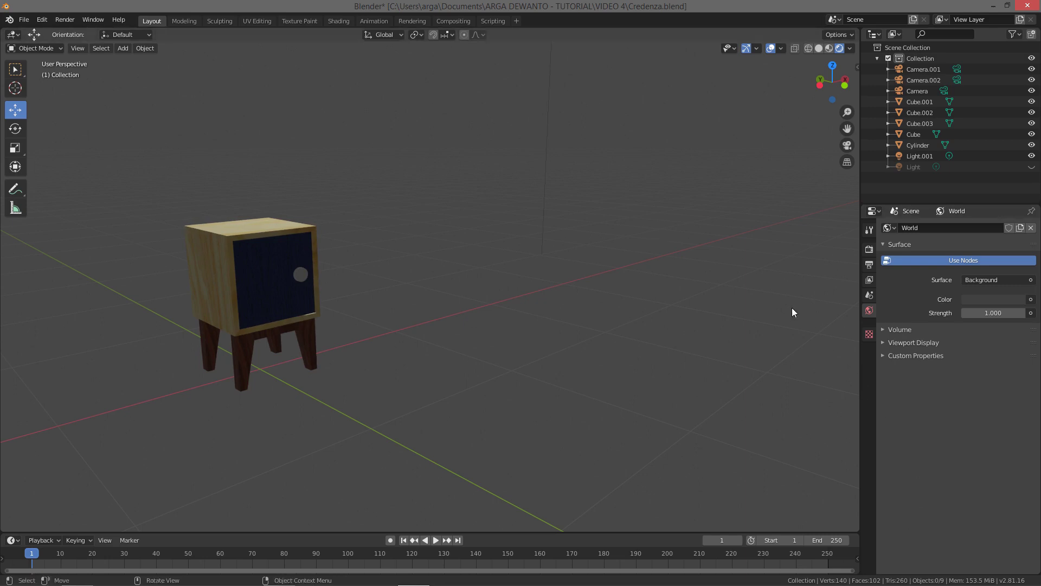
- Orbit and zoom the viewport out to reveal Light.001 high above the credenza
middle_click(614, 216)
middle_click(589, 254)
middle_click(576, 282)
middle_click(566, 299)
middle_click(566, 301)
middle_click(553, 328)
middle_click(559, 326)
middle_click(550, 349)
middle_click(557, 328)
middle_click(561, 331)
middle_click(578, 349)
middle_click(576, 348)
middle_click(569, 349)
middle_click(559, 342)
middle_click(569, 319)
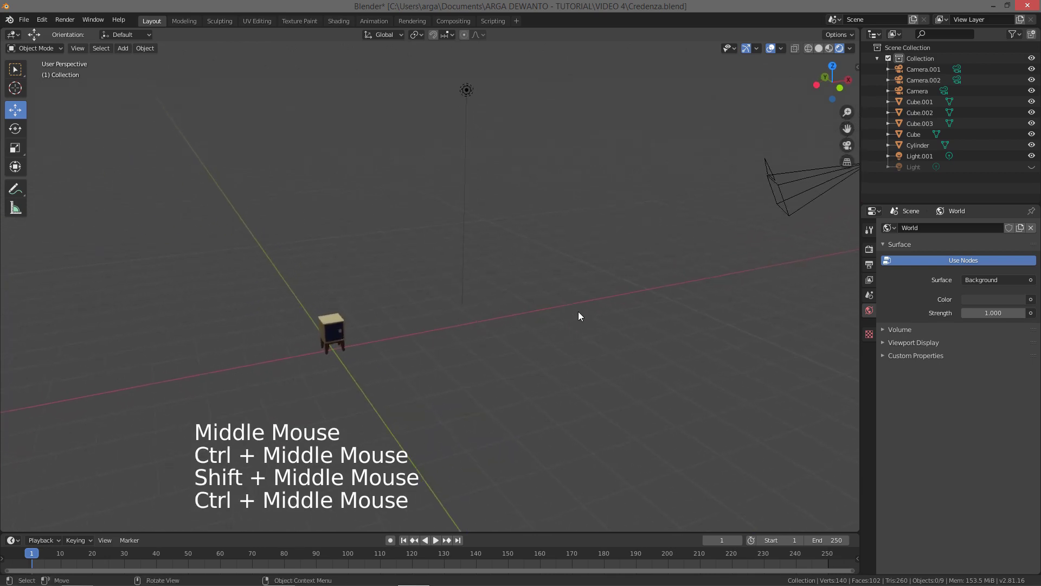
middle_click(574, 310)
middle_click(555, 303)
middle_click(546, 302)
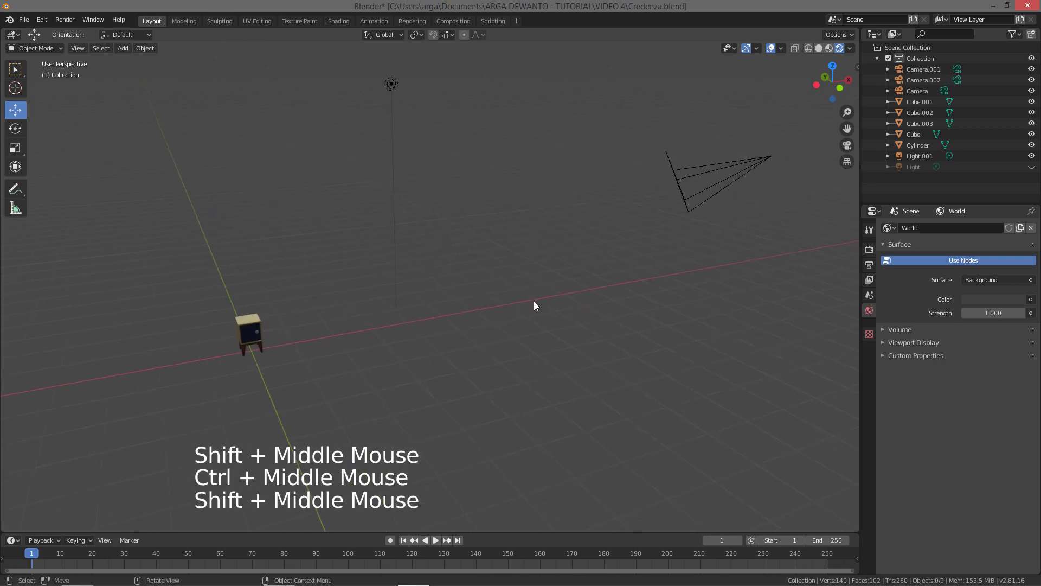
middle_click(548, 302)
middle_click(561, 290)
- Select Light.001 and drop it along Z to sit just above the credenza
click(381, 83)
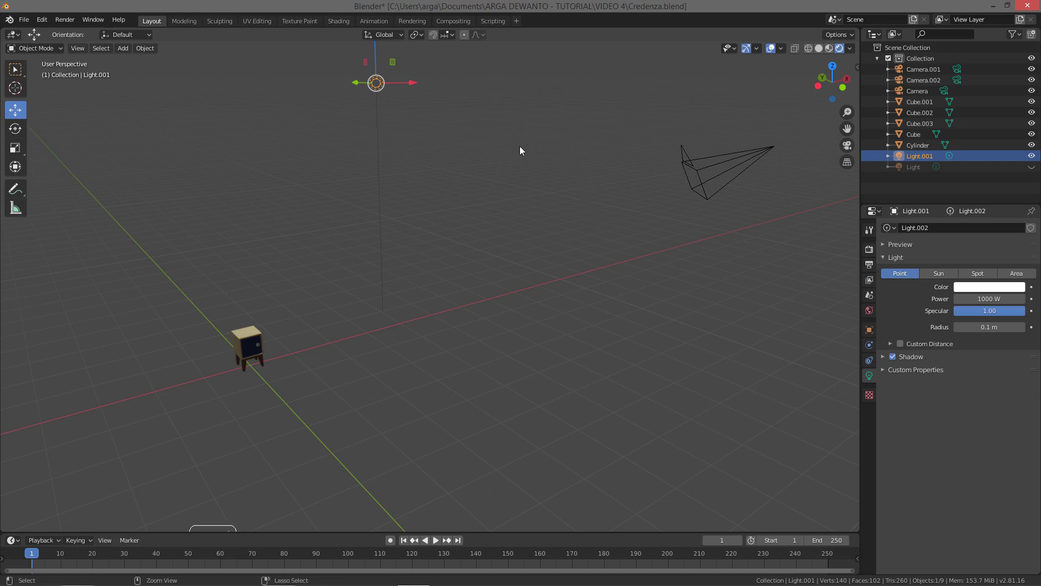
middle_click(510, 172)
click(394, 77)
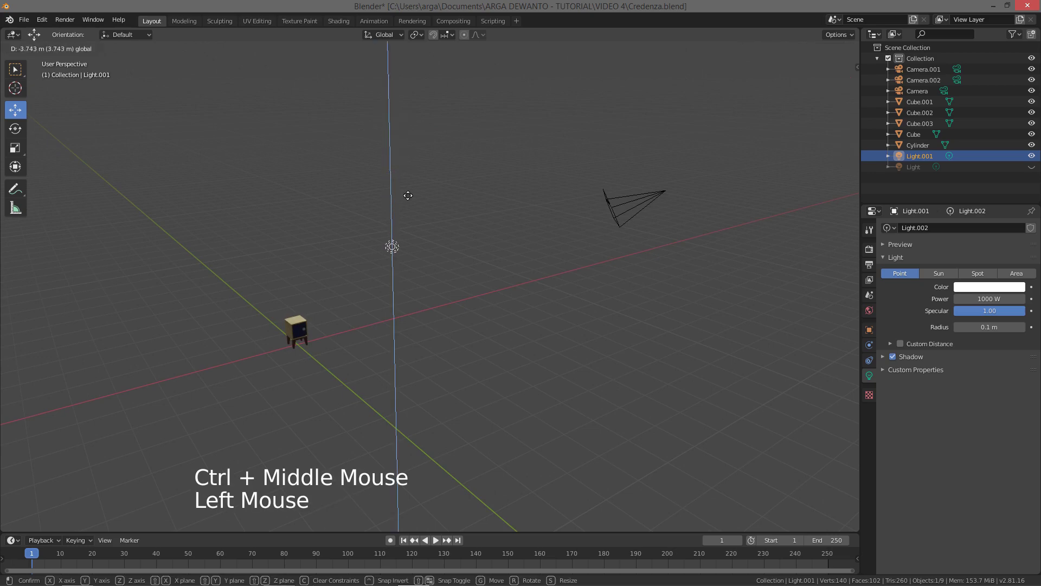
click(428, 241)
middle_click(374, 258)
middle_click(428, 205)
middle_click(409, 224)
middle_click(360, 253)
middle_click(364, 244)
- Switch the viewport shading via the Z pie menu and nudge the light's placement over the credenza
key(z)
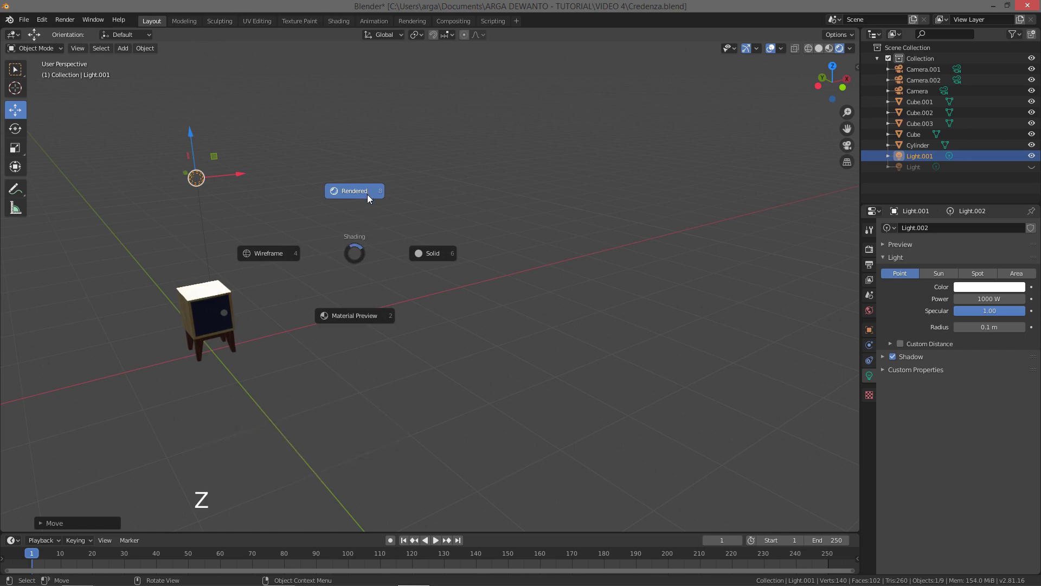
key(z)
middle_click(334, 196)
middle_click(286, 199)
middle_click(268, 221)
middle_click(314, 235)
click(244, 169)
middle_click(348, 225)
click(394, 217)
middle_click(336, 241)
click(286, 274)
middle_click(416, 280)
click(381, 259)
click(404, 252)
- Fine-tune the point light's height above the credenza while checking the lighting from several angles
middle_click(378, 279)
middle_click(370, 298)
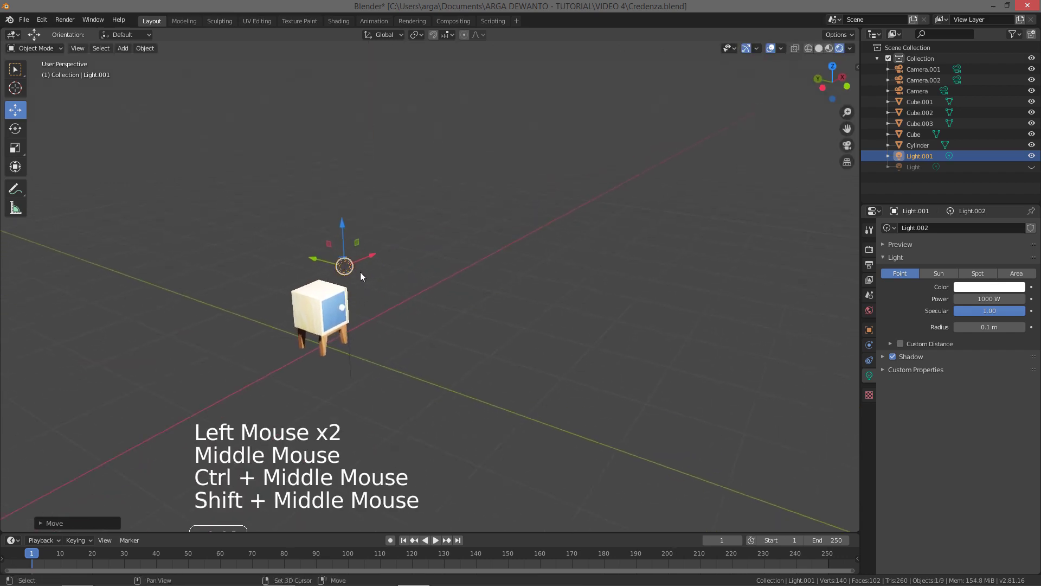
middle_click(379, 261)
middle_click(386, 242)
middle_click(379, 248)
click(337, 248)
click(296, 223)
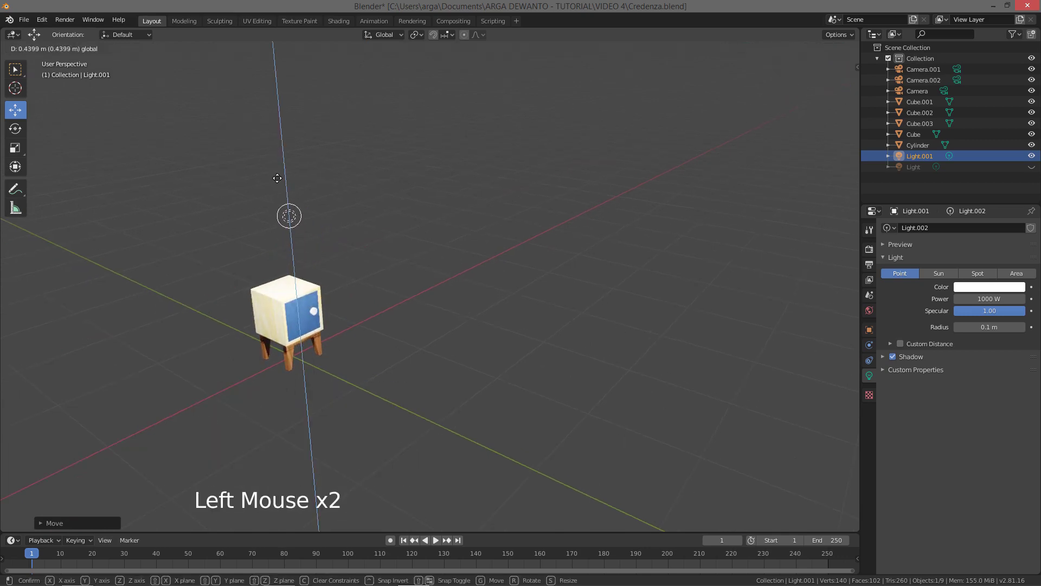
middle_click(330, 238)
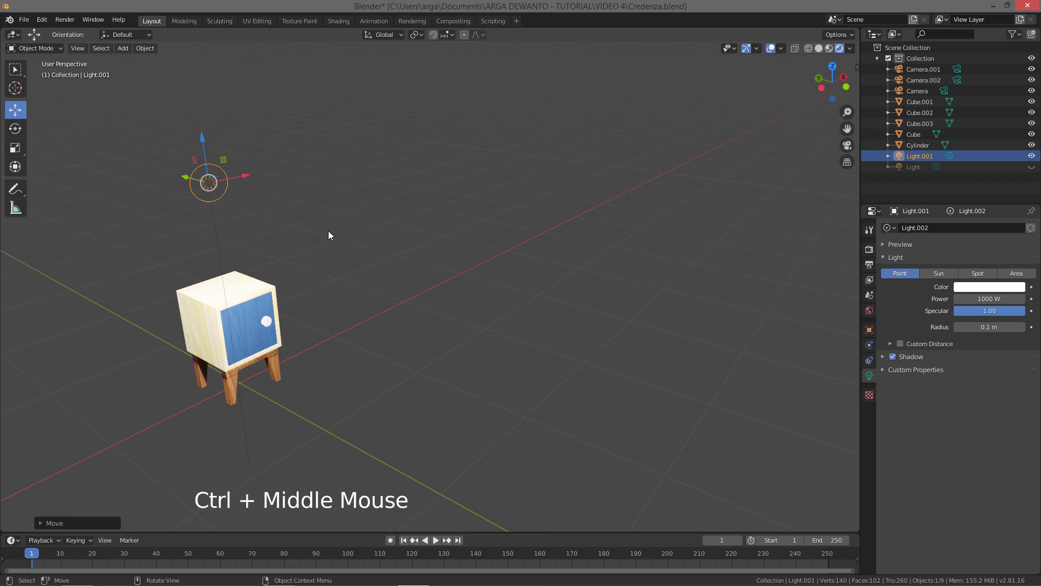
middle_click(334, 222)
middle_click(344, 212)
middle_click(337, 236)
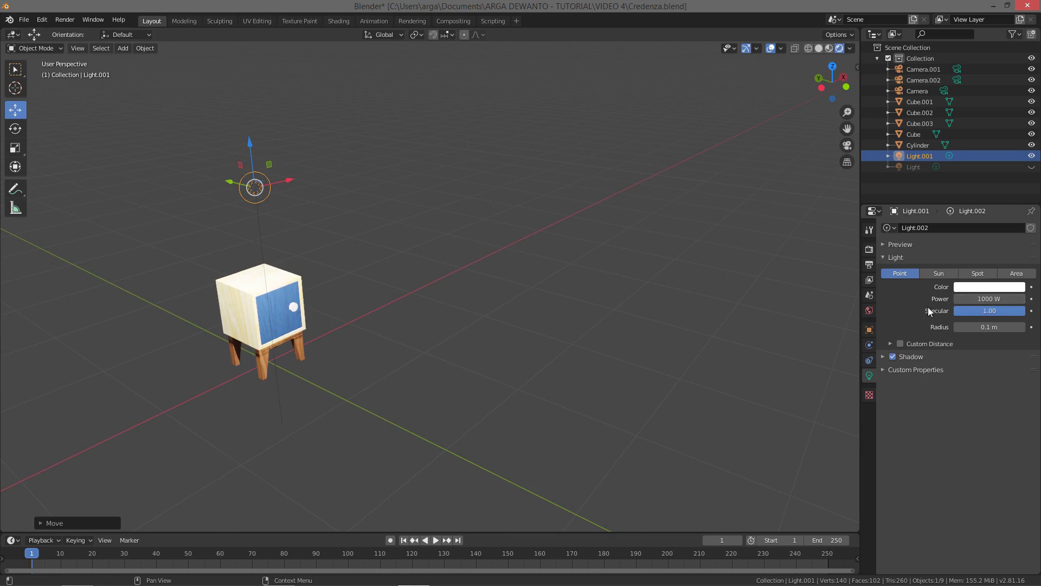
middle_click(625, 249)
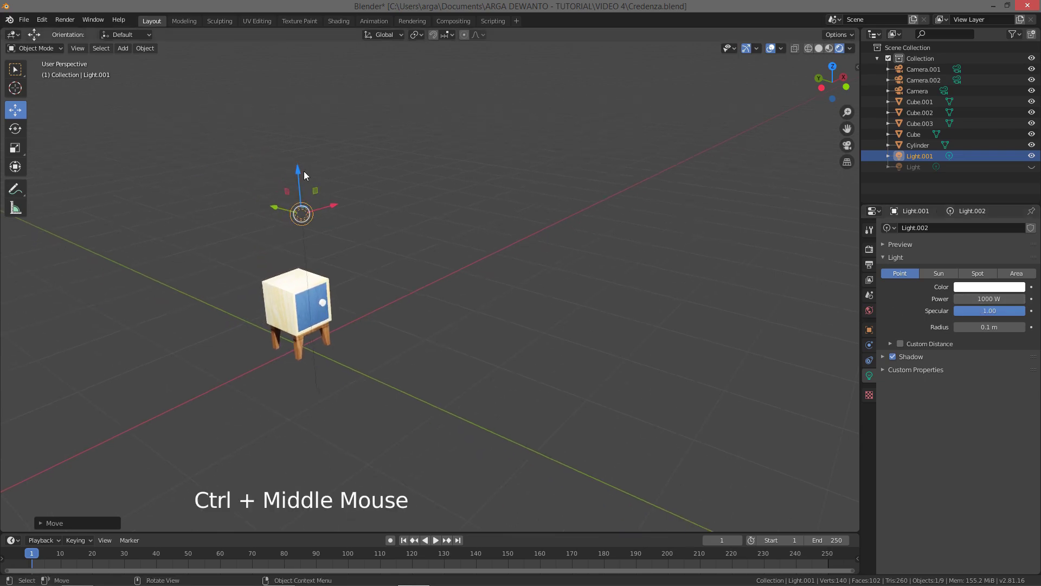
click(294, 167)
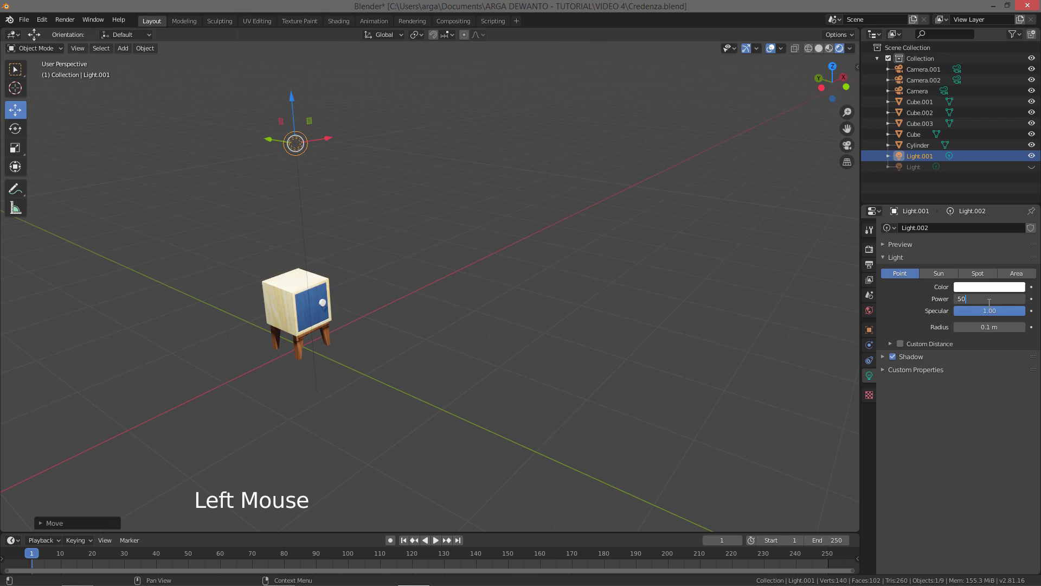
- Set the point light's power to 500 W and check the result around the credenza
key(KP_0)
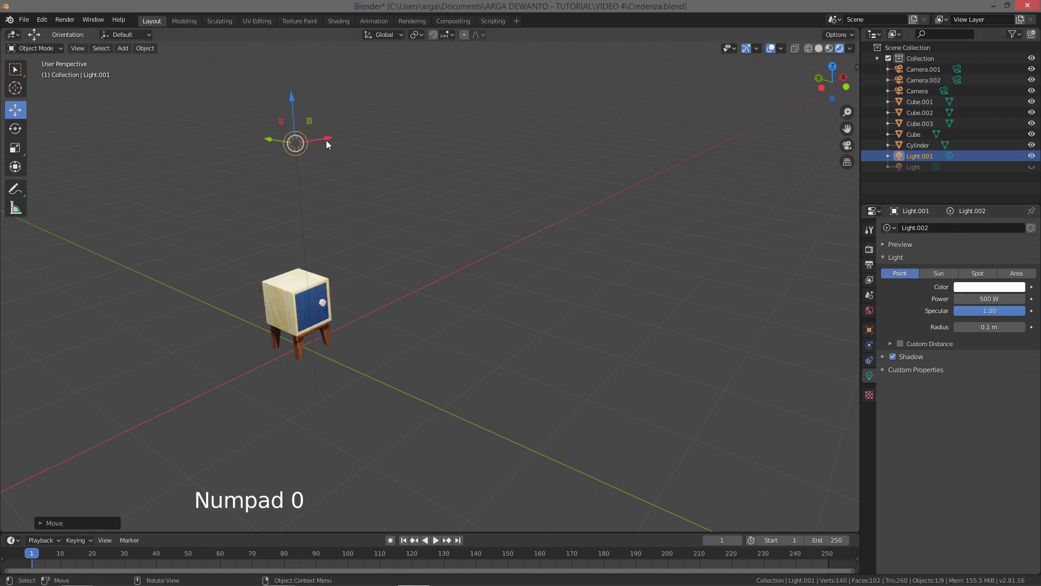
click(329, 136)
middle_click(341, 182)
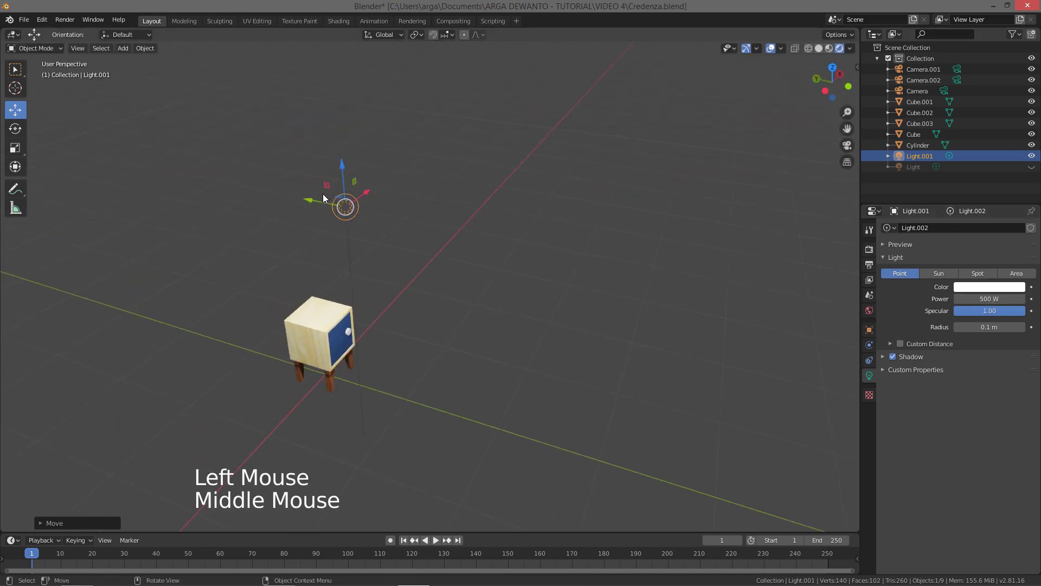
click(315, 204)
middle_click(352, 212)
click(335, 208)
middle_click(356, 242)
middle_click(348, 273)
click(368, 230)
middle_click(358, 227)
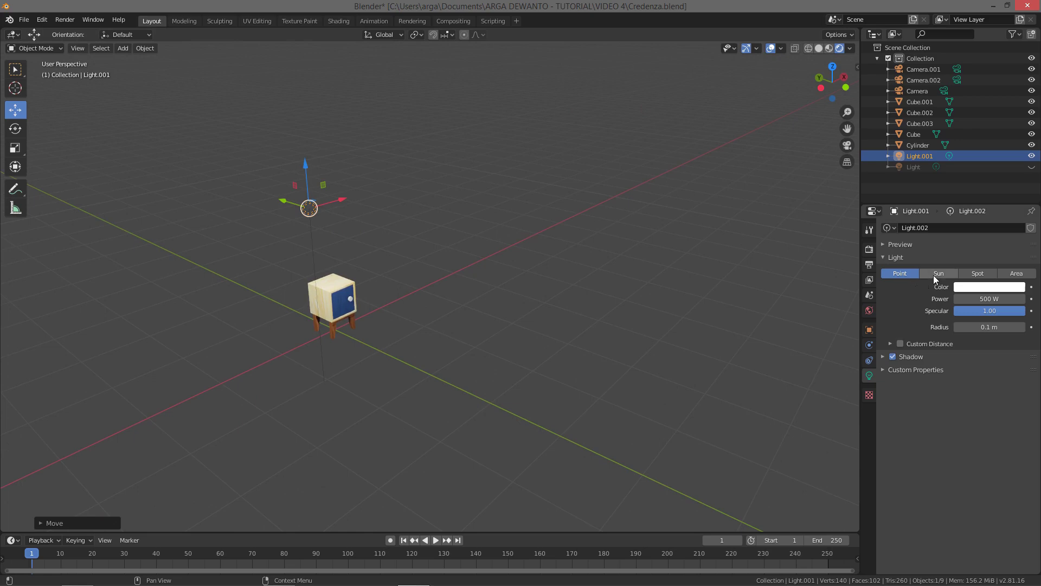
- Try Sun, Point and then Spot as the light type and shift the spot light's position
click(943, 281)
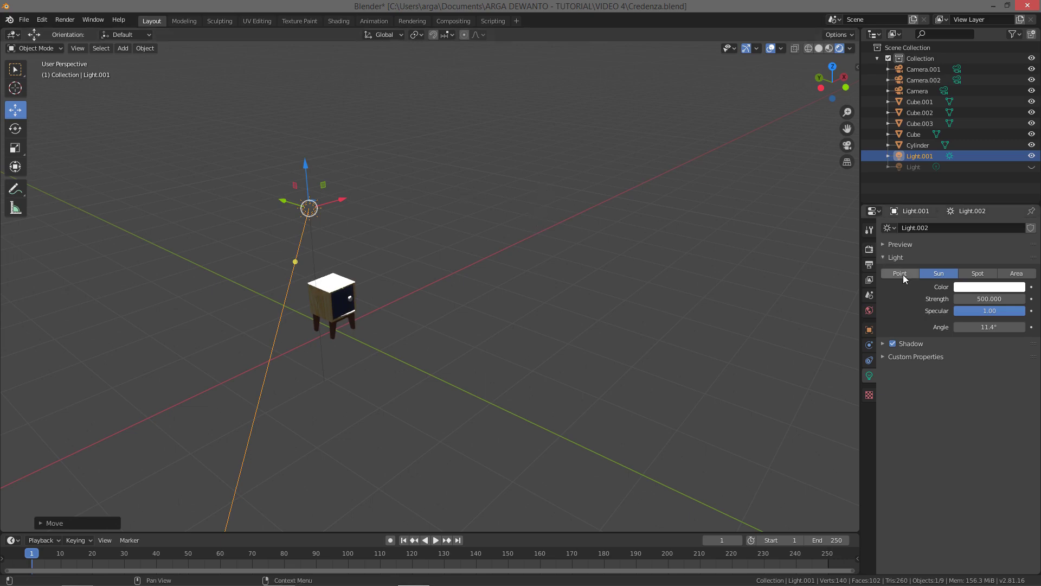
click(912, 279)
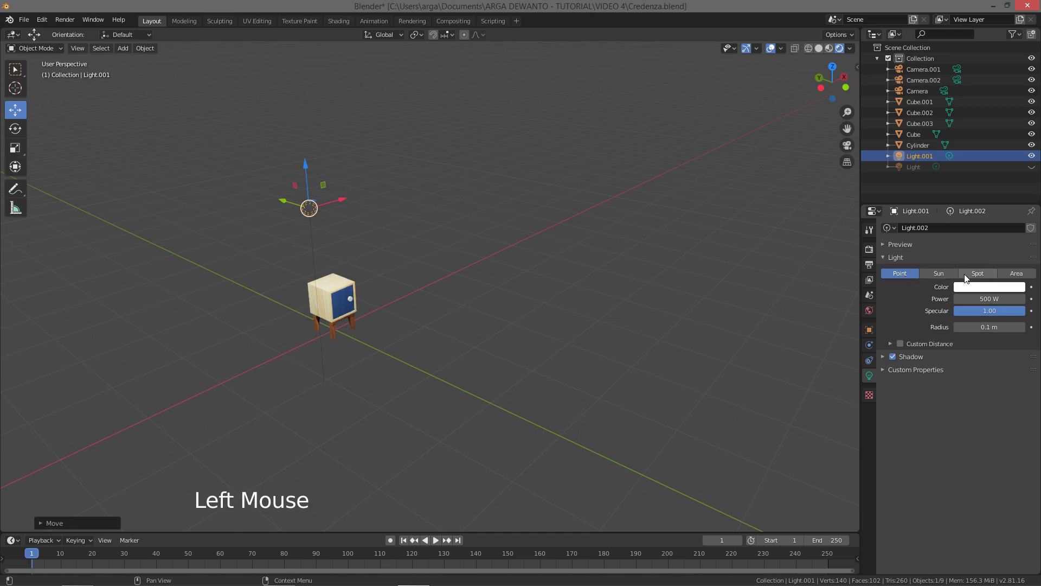
click(979, 280)
middle_click(358, 229)
middle_click(346, 242)
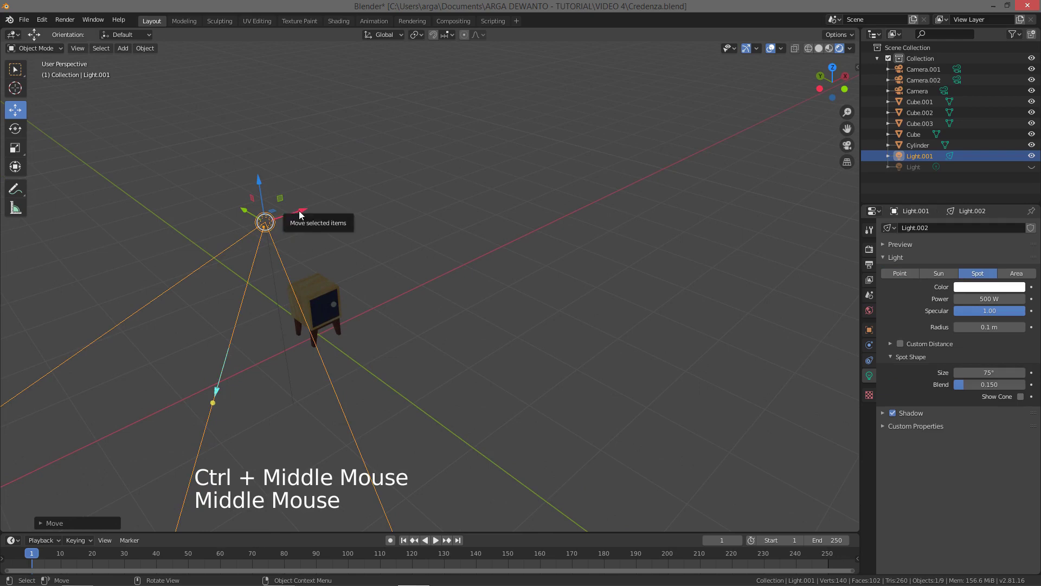
click(302, 211)
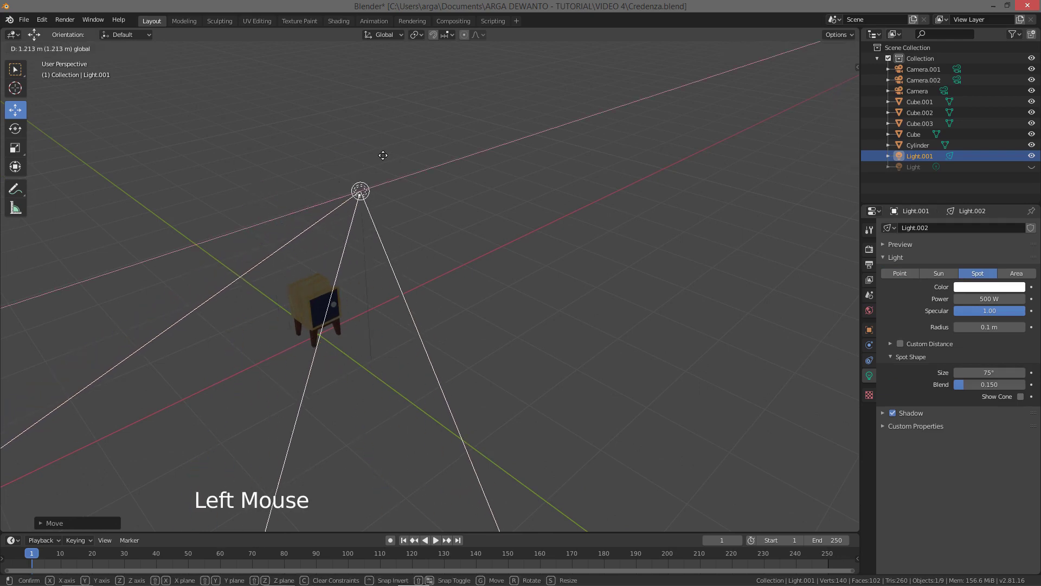
middle_click(393, 226)
click(351, 195)
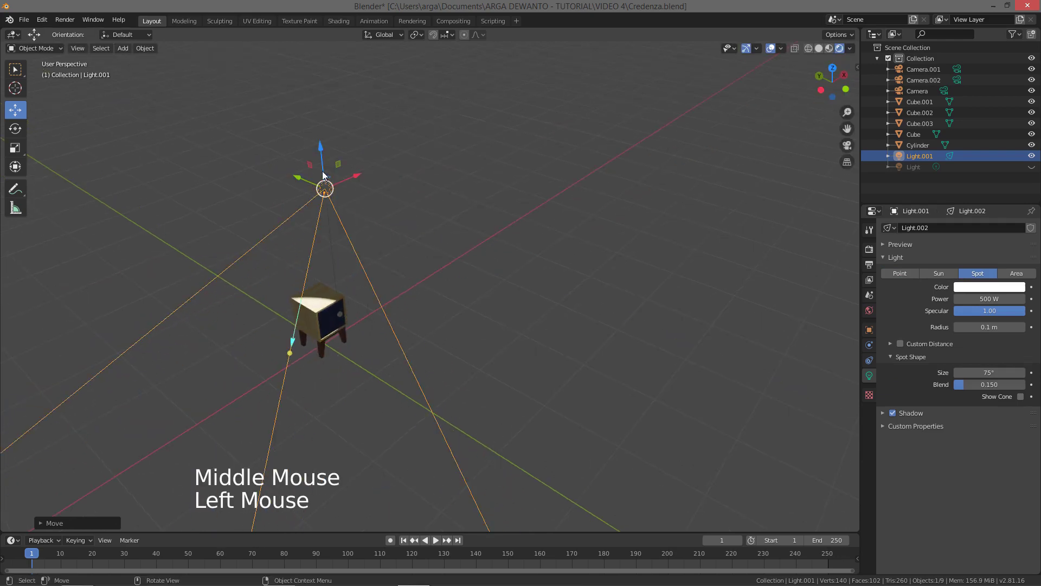
- Adjust the spot light's placement, then make it an Area light instead
click(325, 145)
click(351, 156)
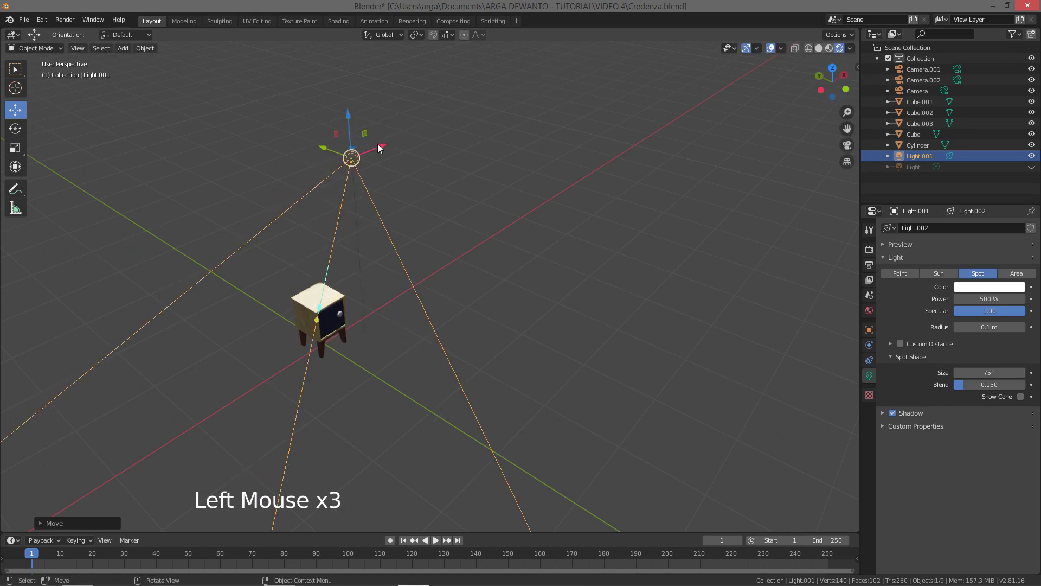
click(349, 127)
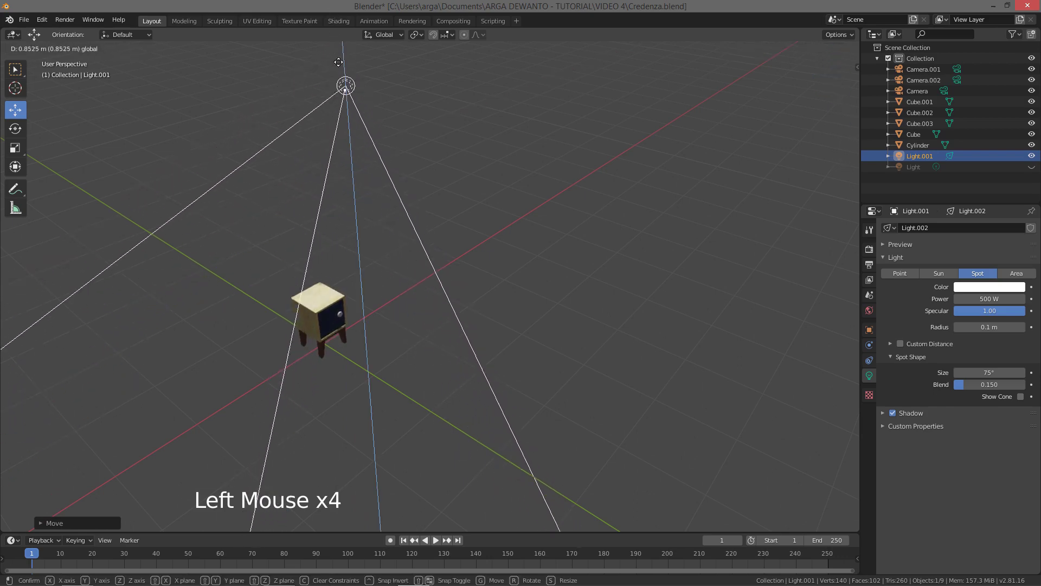
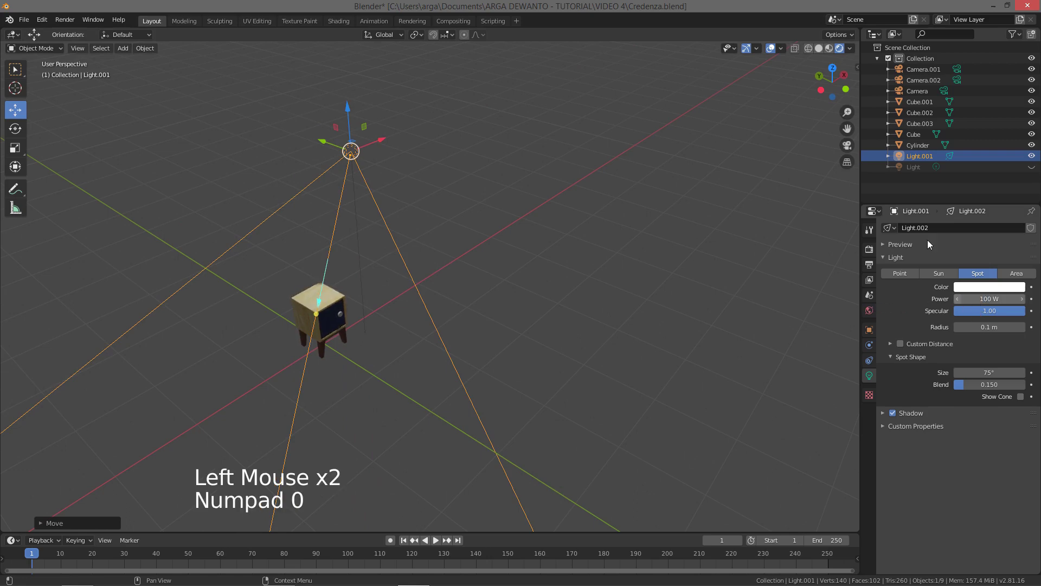
click(387, 135)
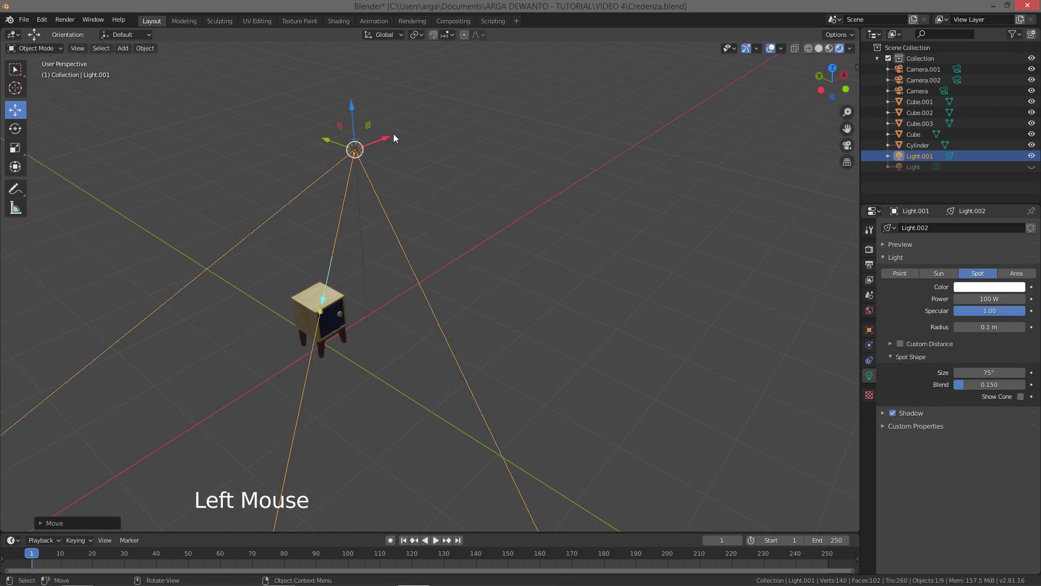
click(1020, 278)
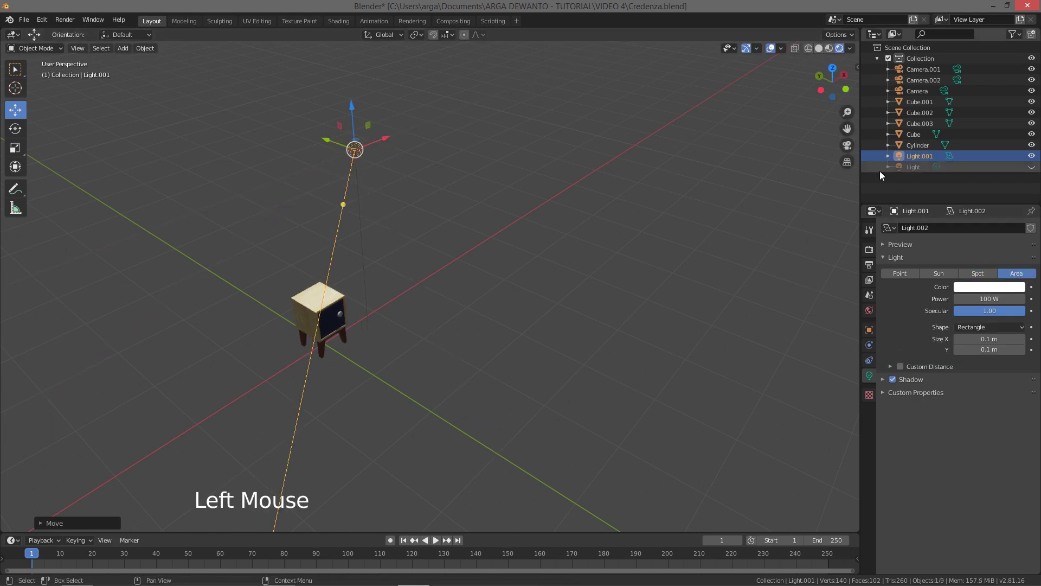
- Lower the area light toward the credenza and inspect the lighting from around the scene
click(353, 106)
click(387, 215)
click(306, 221)
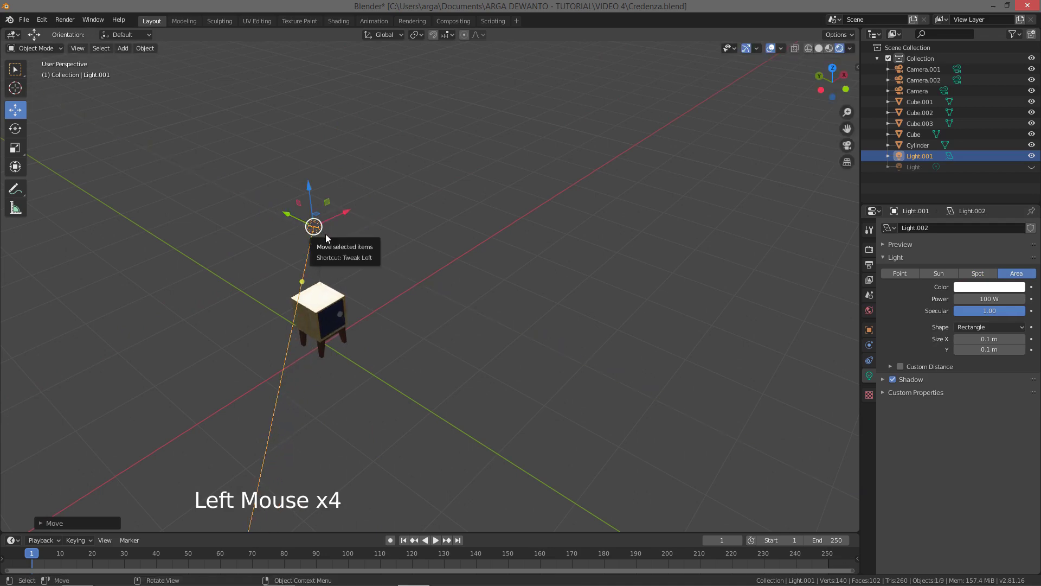
middle_click(329, 252)
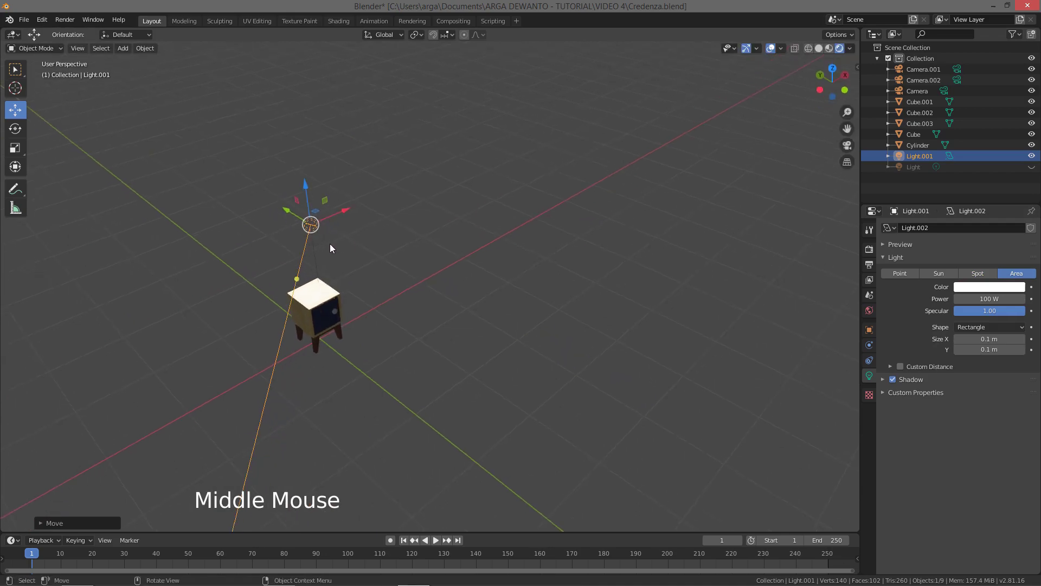
middle_click(346, 224)
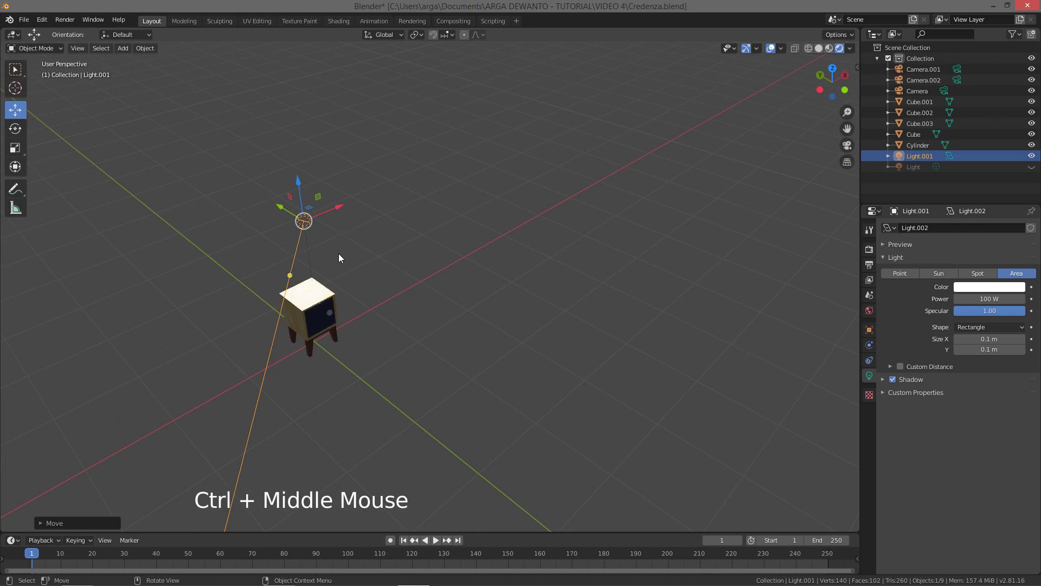
middle_click(345, 224)
middle_click(348, 217)
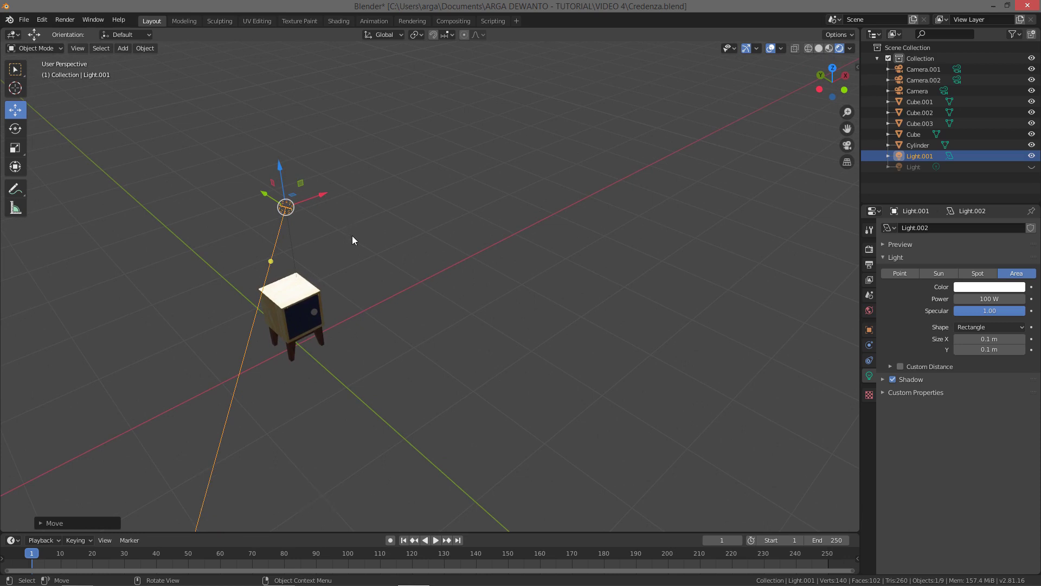
middle_click(356, 242)
middle_click(349, 252)
middle_click(364, 250)
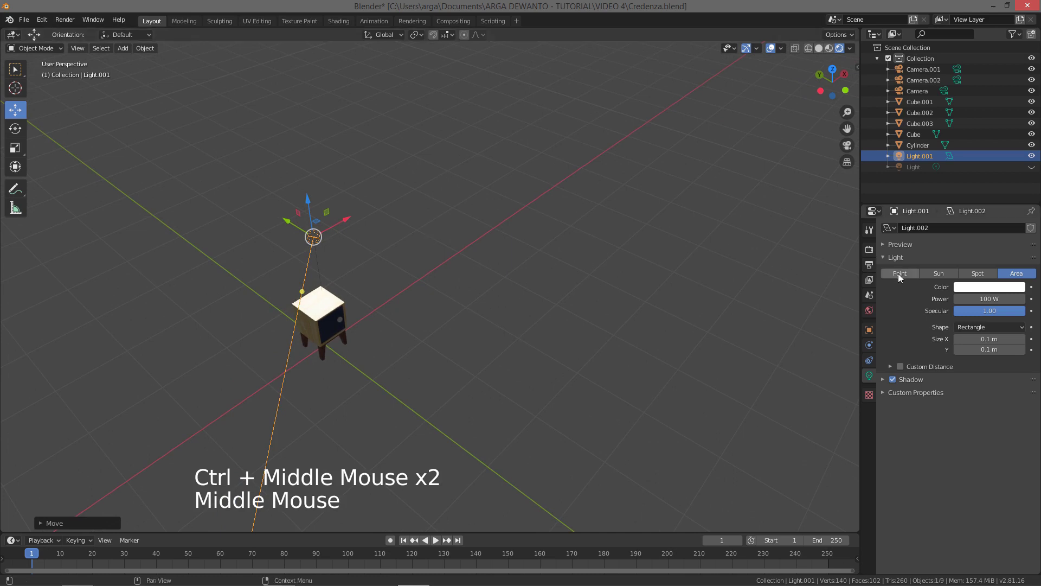
- Make Light.002 a point light above the credenza with 500 W power
click(907, 281)
click(293, 223)
middle_click(350, 202)
middle_click(360, 187)
click(379, 205)
click(308, 177)
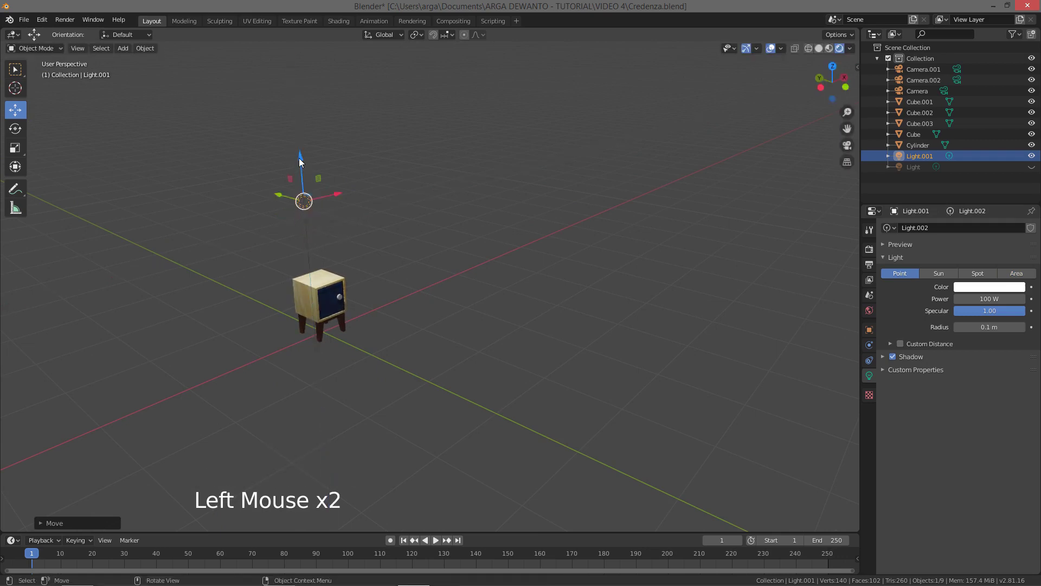
middle_click(292, 181)
middle_click(340, 175)
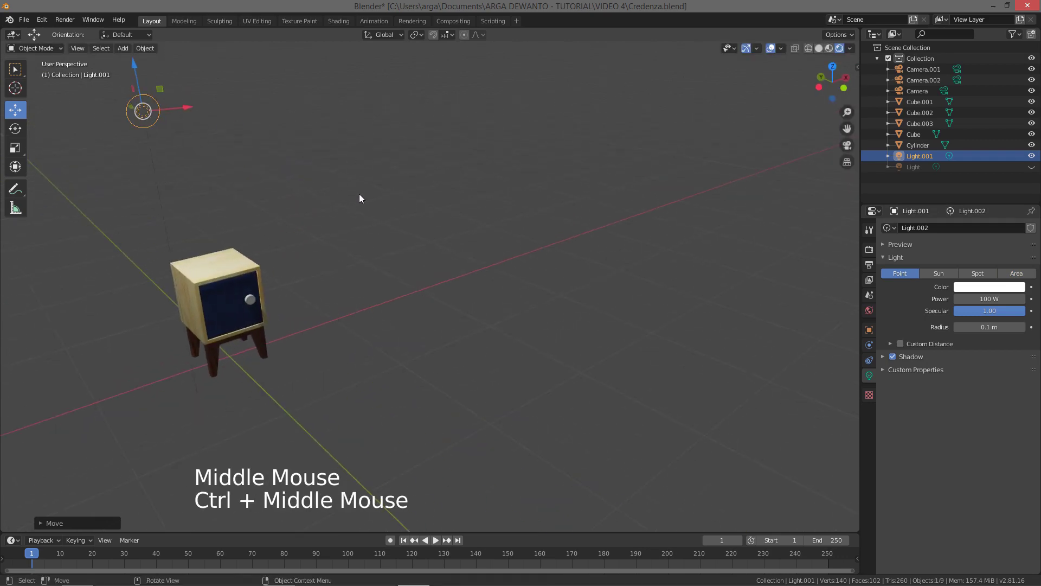
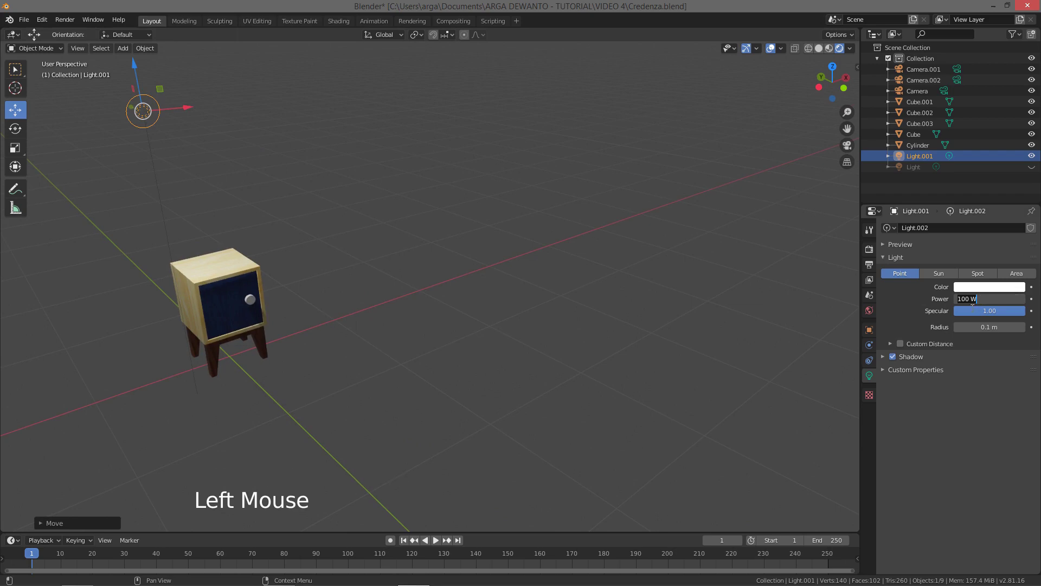
key(KP_0)
- Raise the point light slightly so it hangs directly above the credenza
middle_click(450, 266)
middle_click(470, 272)
click(216, 137)
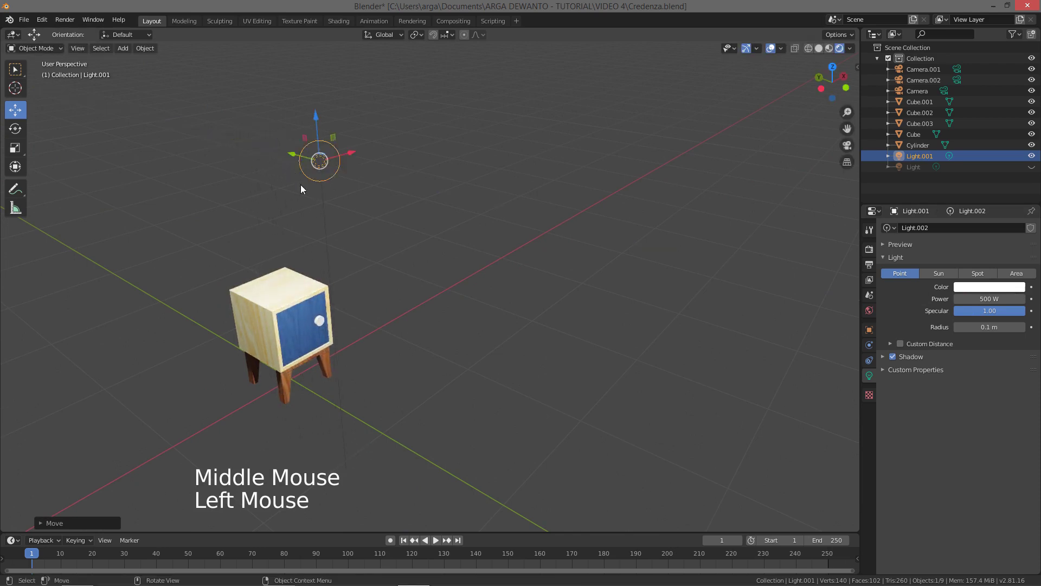
middle_click(321, 267)
click(413, 208)
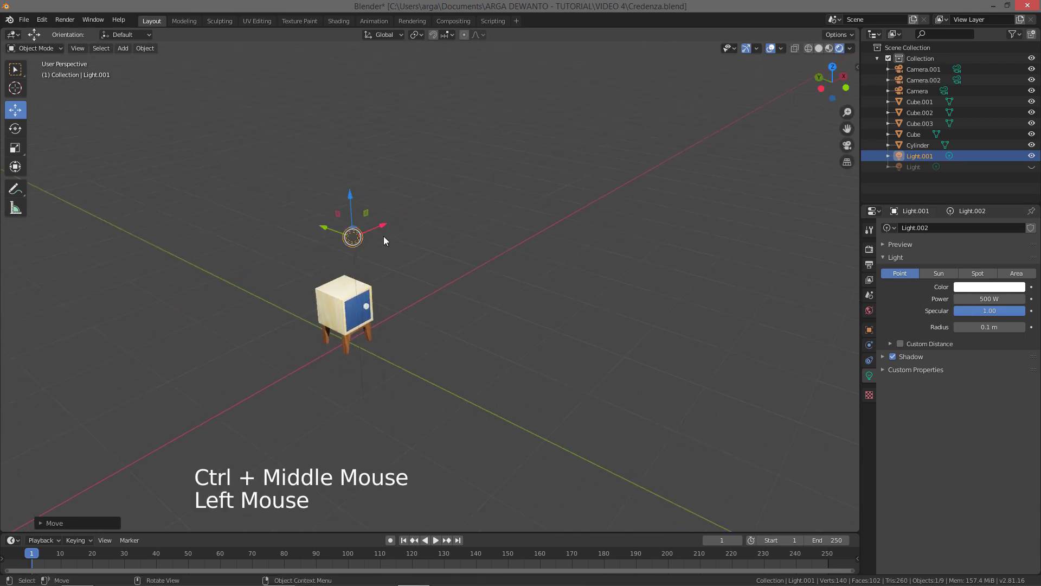
middle_click(402, 241)
click(324, 229)
click(369, 205)
click(405, 174)
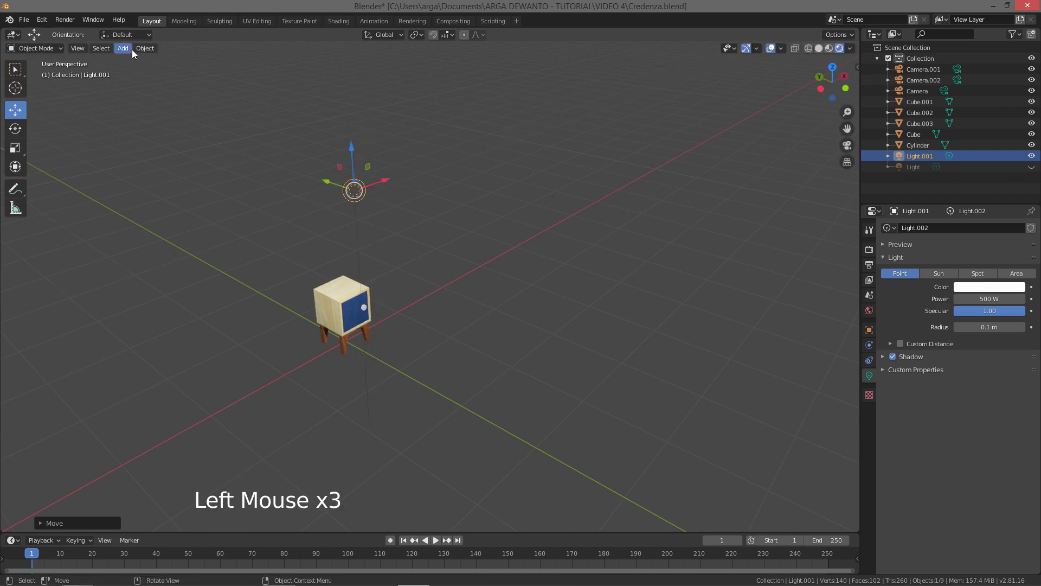
- Add a new Area light and lift it along Z above the credenza
click(132, 48)
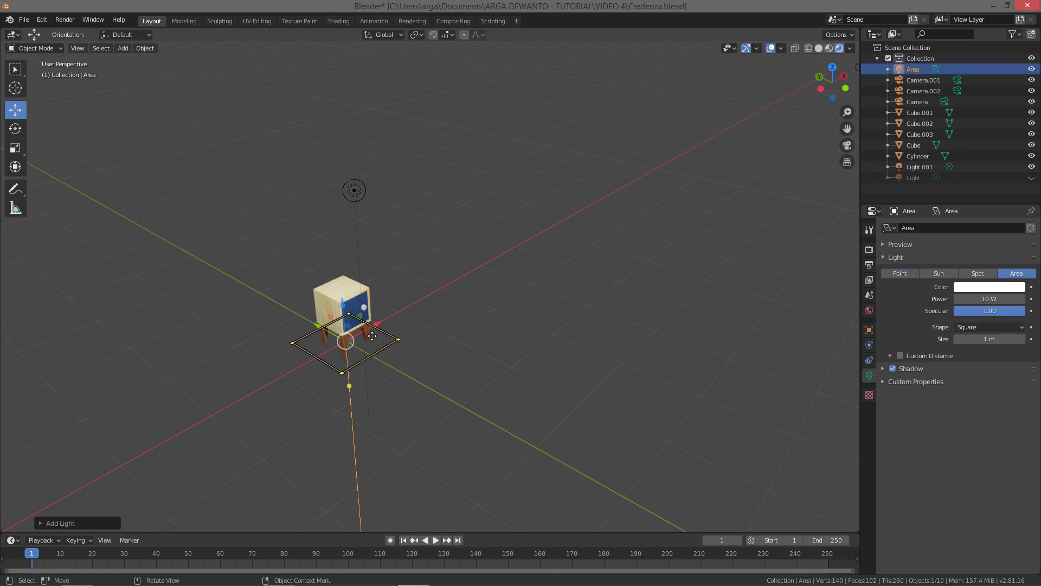
click(338, 299)
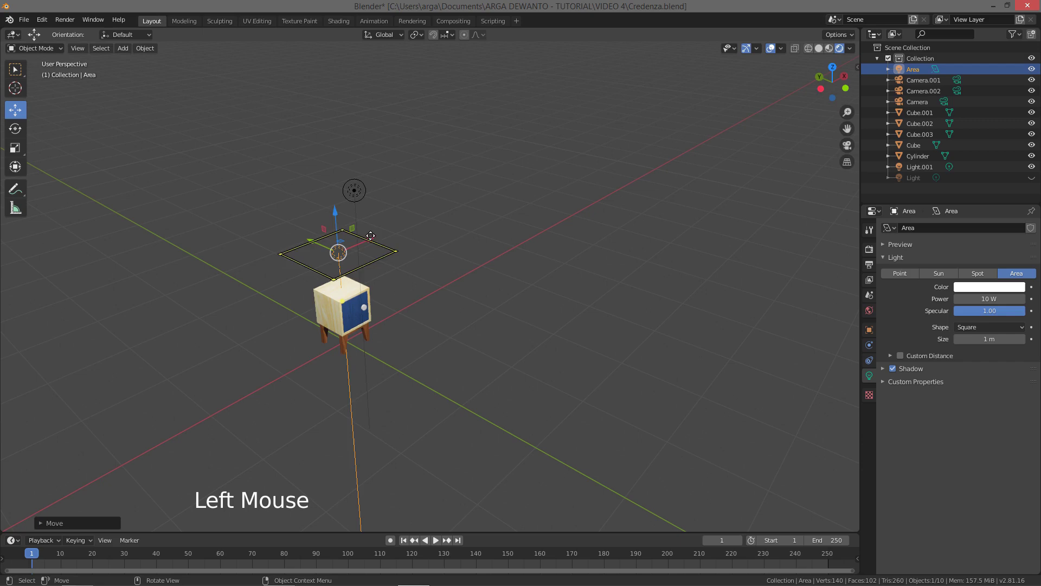
click(374, 234)
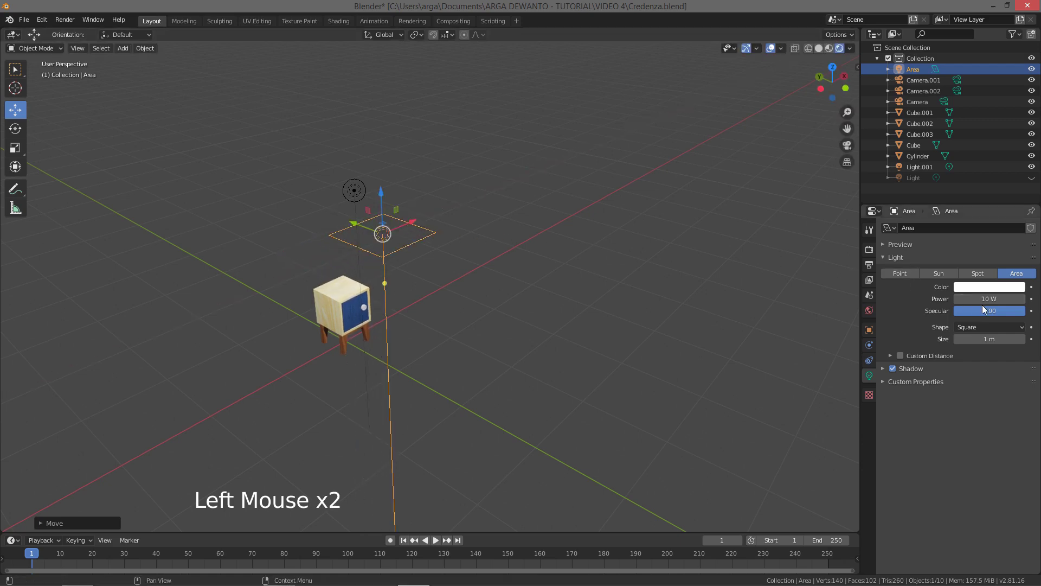
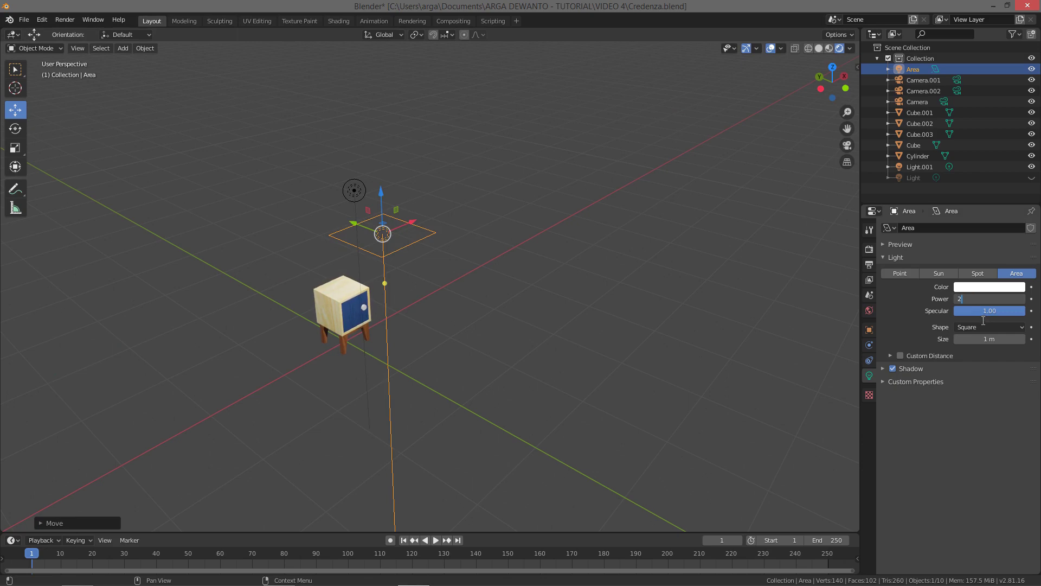
- Set the Area light to 200 W and view the scene from the front
key(KP_0)
key(`)
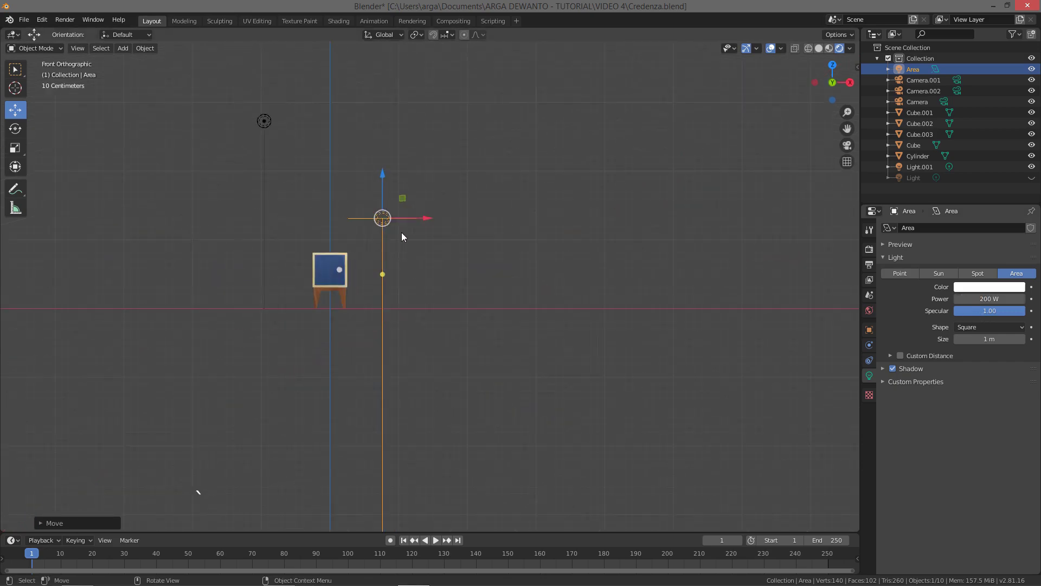
key(r)
middle_click(446, 283)
- Move the area light high off to one side and tilt it toward the credenza
click(378, 180)
click(418, 150)
click(254, 176)
click(243, 131)
click(447, 143)
click(479, 136)
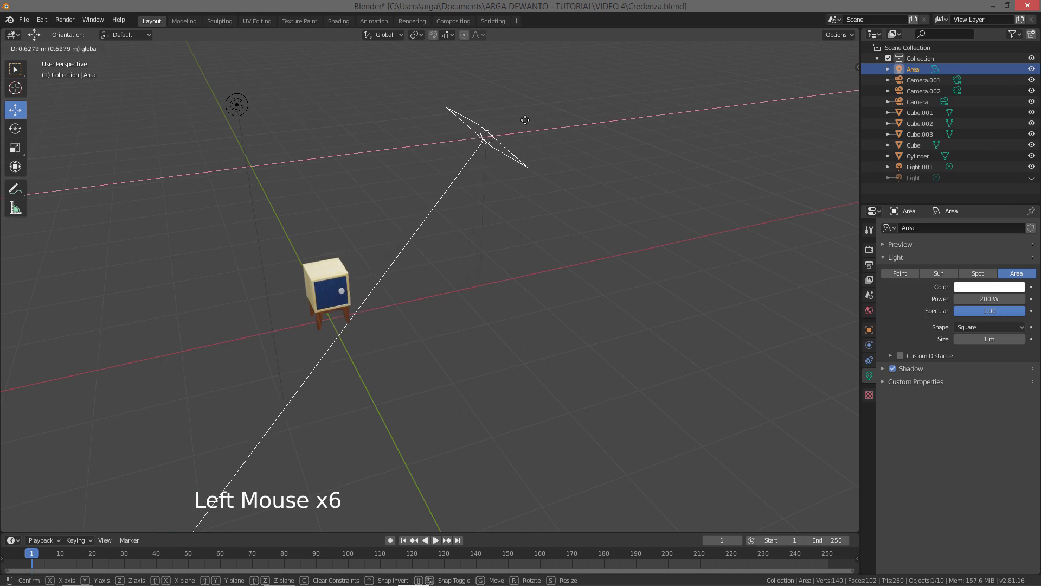
click(463, 98)
click(496, 115)
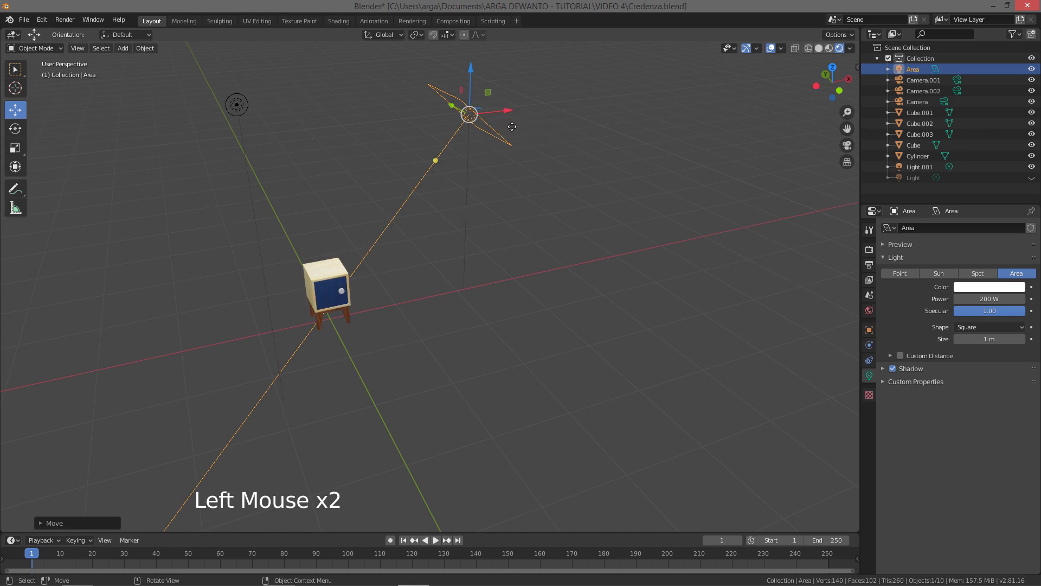
middle_click(469, 176)
middle_click(439, 207)
middle_click(440, 197)
middle_click(443, 191)
middle_click(430, 219)
middle_click(431, 223)
middle_click(420, 236)
middle_click(427, 230)
middle_click(394, 255)
middle_click(411, 236)
middle_click(418, 237)
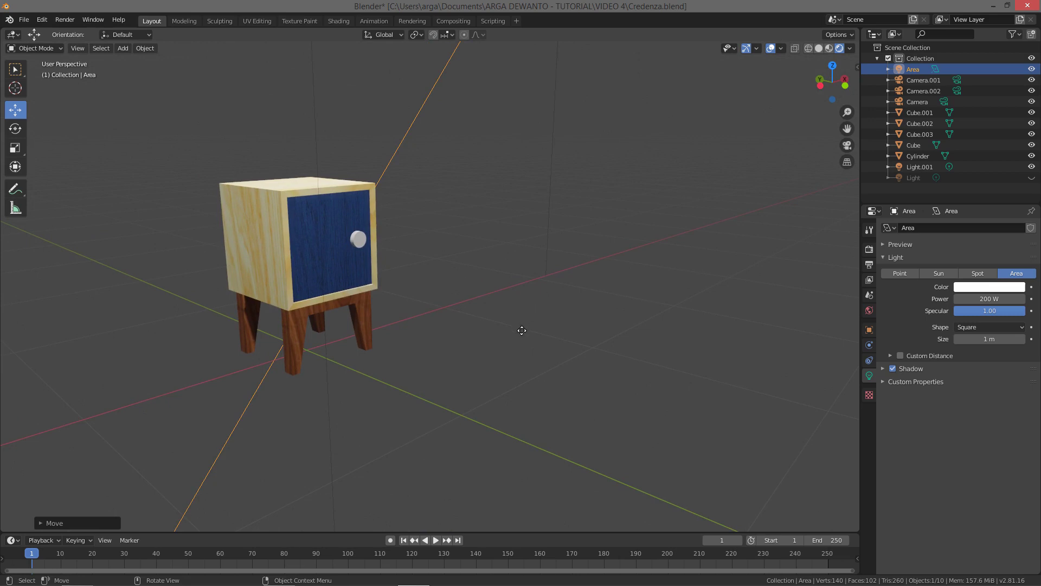
middle_click(521, 336)
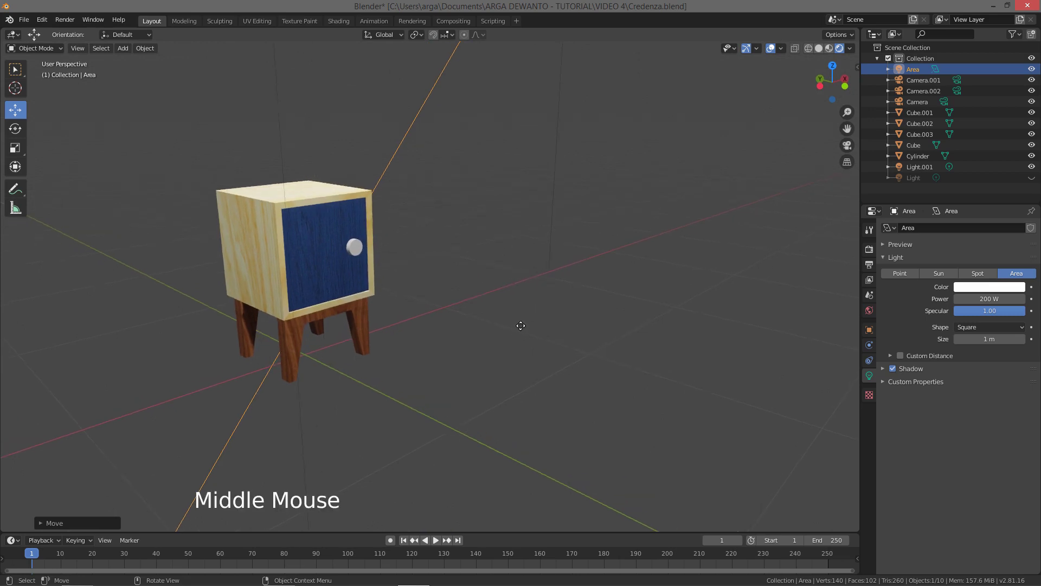